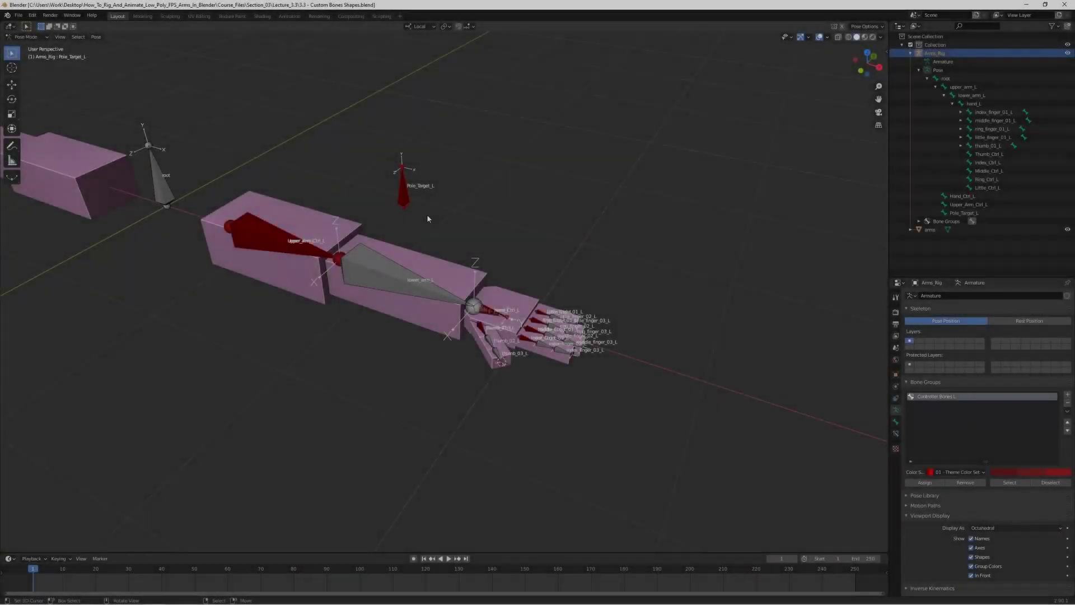
Step: Add a UV sphere at the rig origin, shrink it and move it past the hand along the arm line
key(g)
key(ctrl+z)
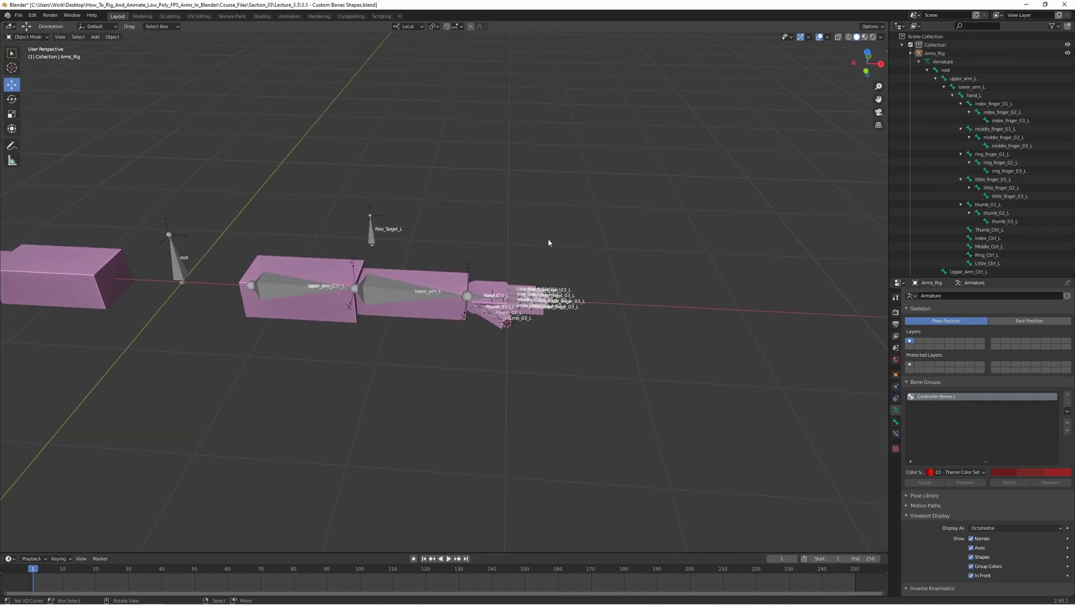
key(s)
key(1)
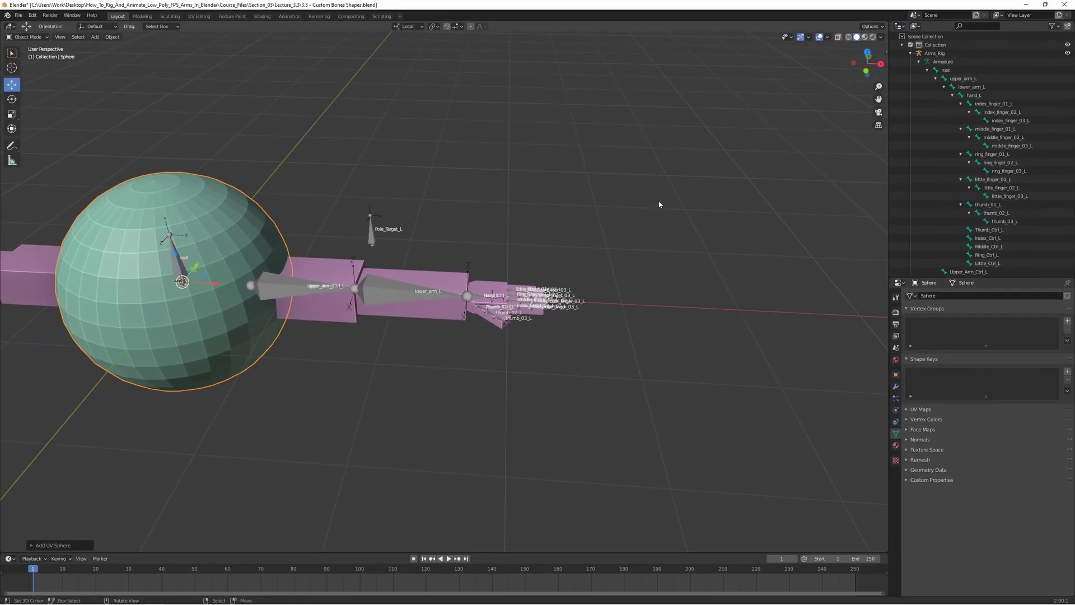
key(s)
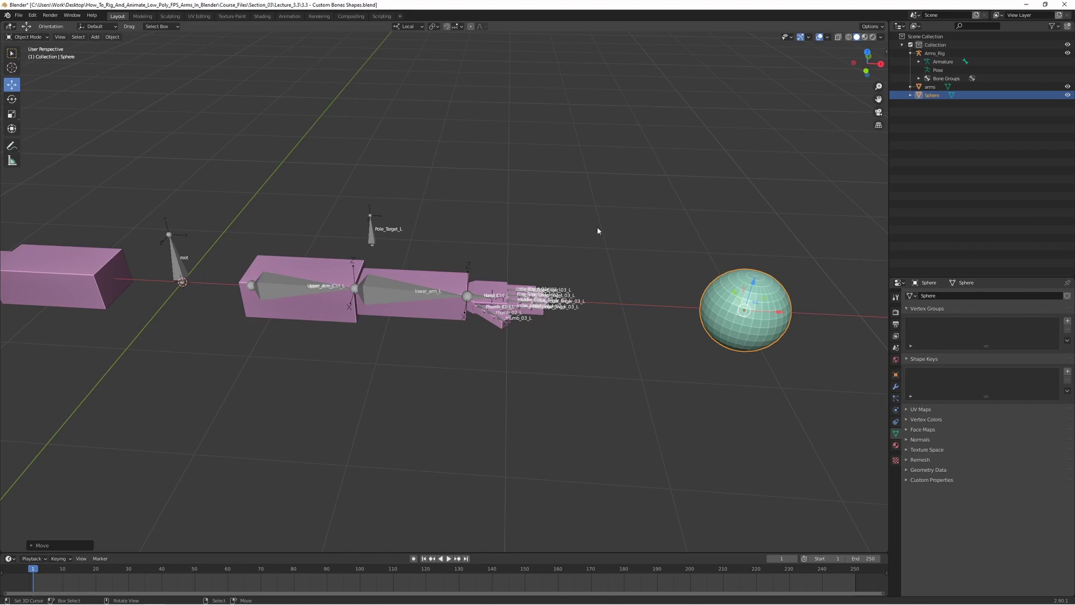
Step: Add a cube and slide it along the X axis to sit between the hand and the sphere
key(a)
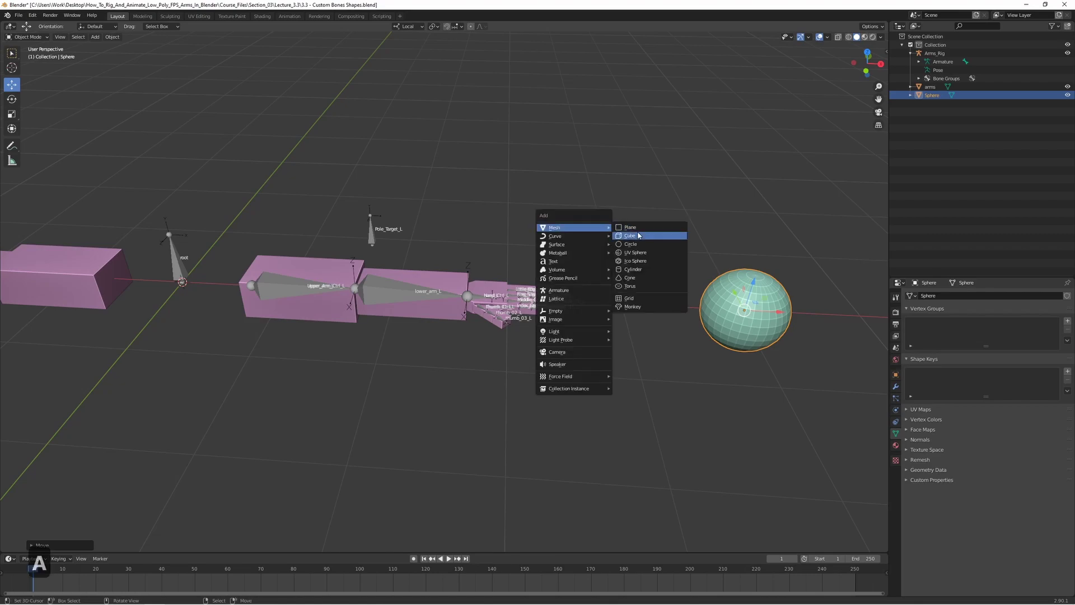
key(s)
key(g)
key(x)
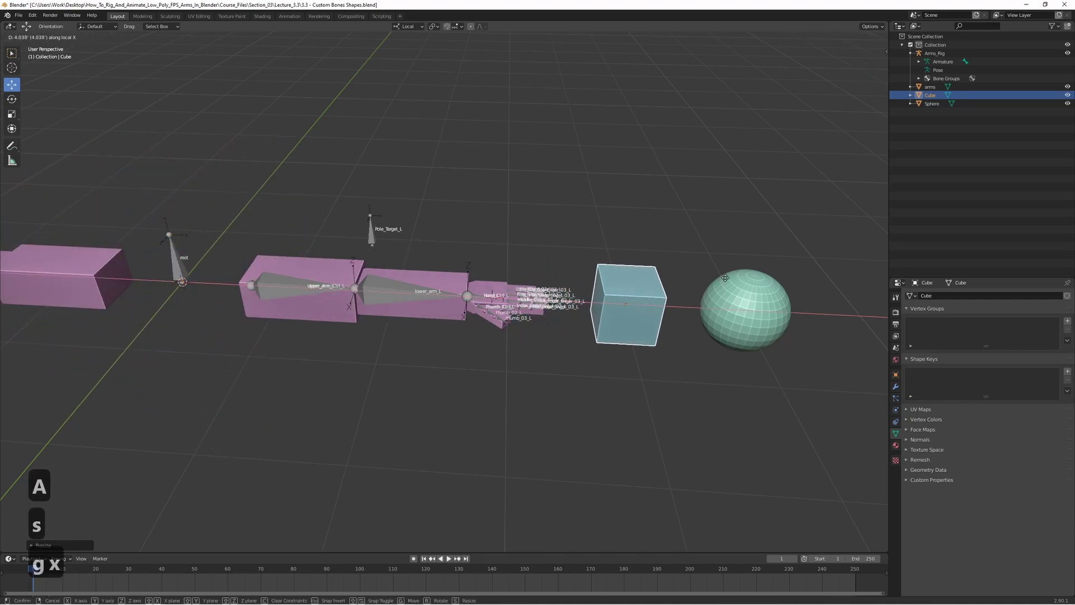
Step: Duplicate the cube twice along X, giving three cubes in a row
key(g)
key(x)
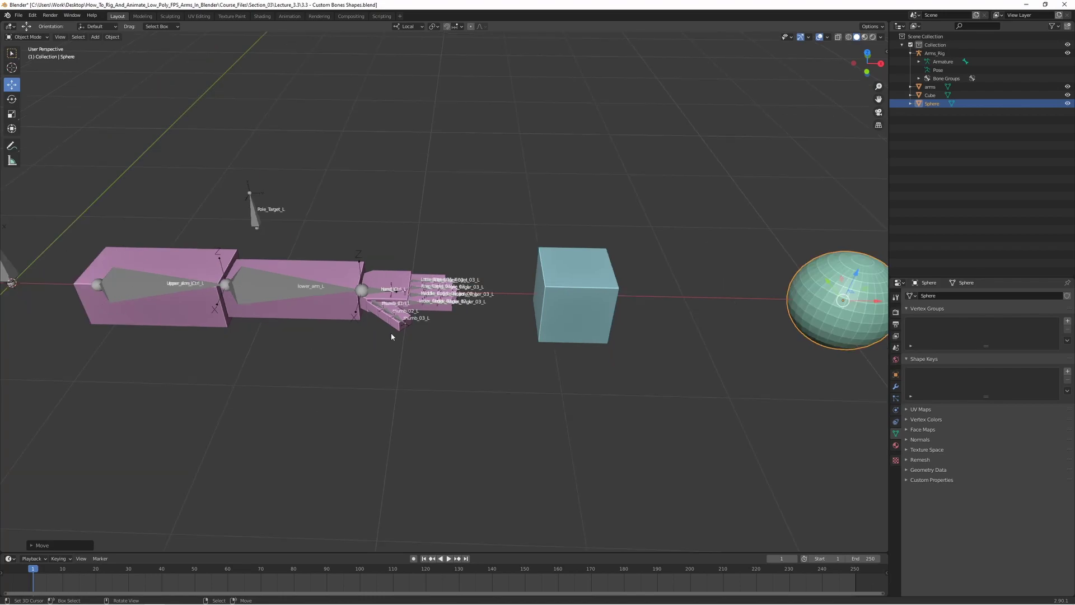
key(d)
key(d)
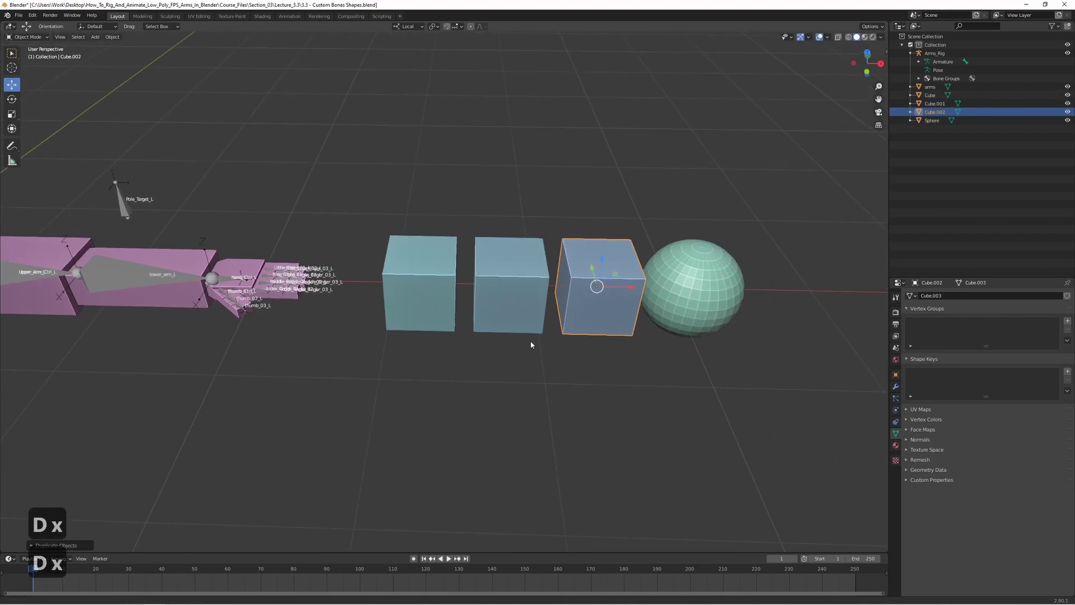
Step: Apply the sphere's scale so it reads 1 on every axis, then check the cubes' scale
key(g)
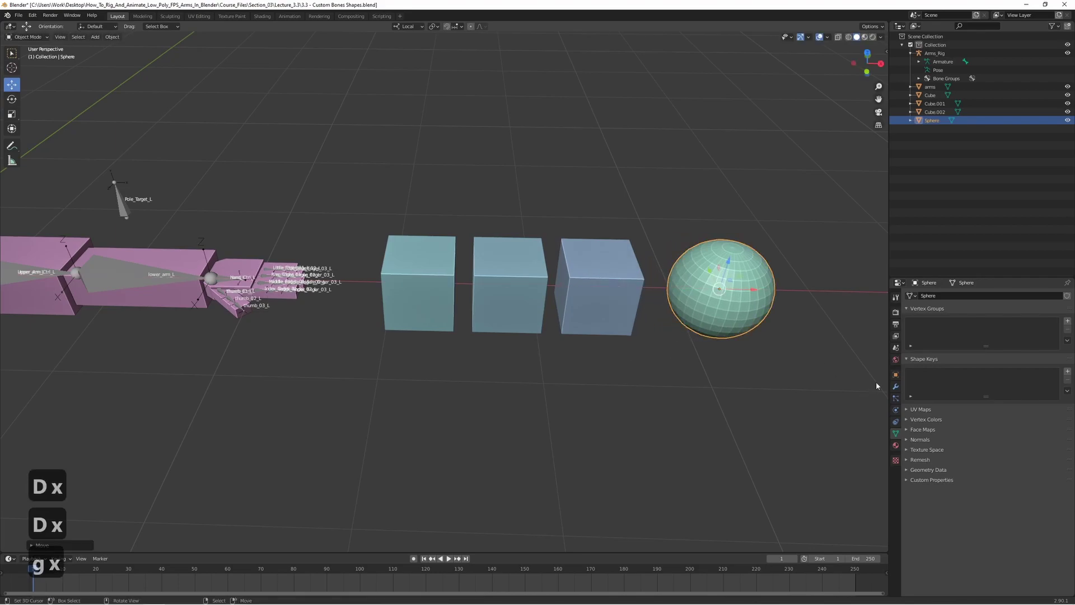
key(g)
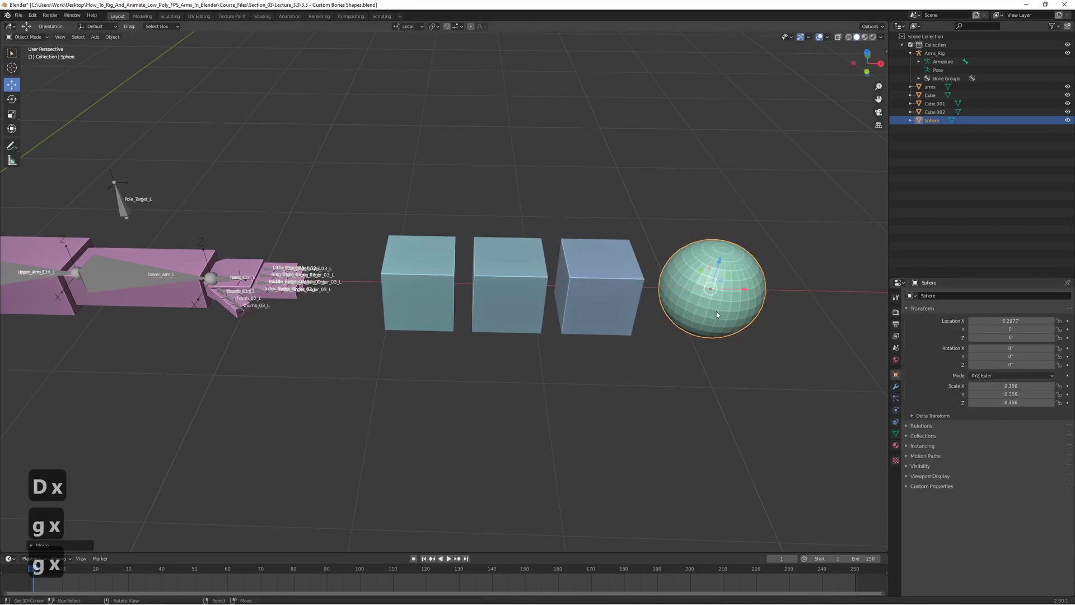
key(ctrl+a)
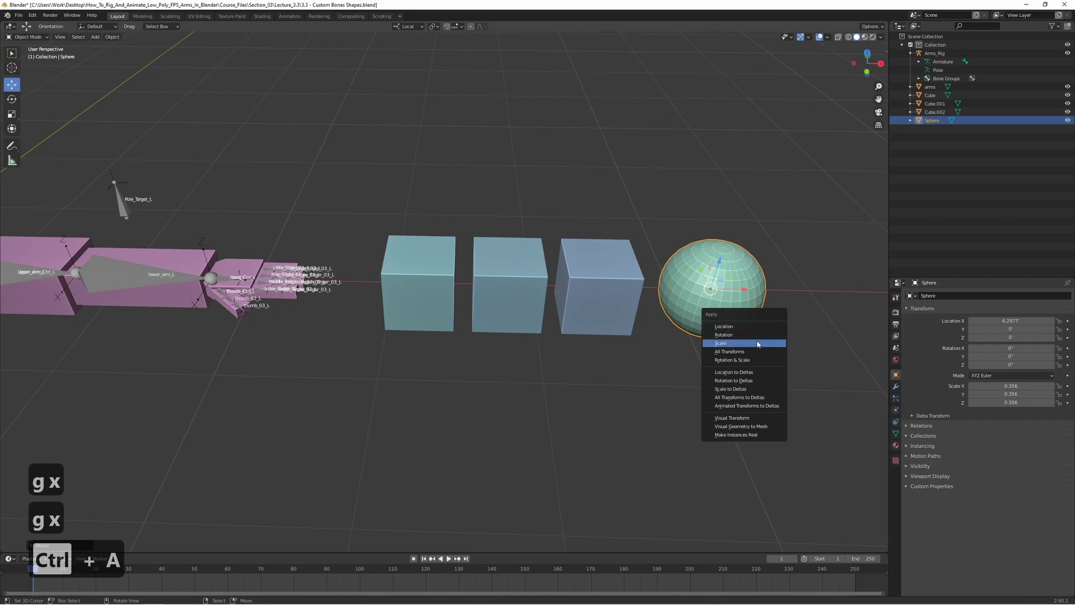
key(ctrl+a)
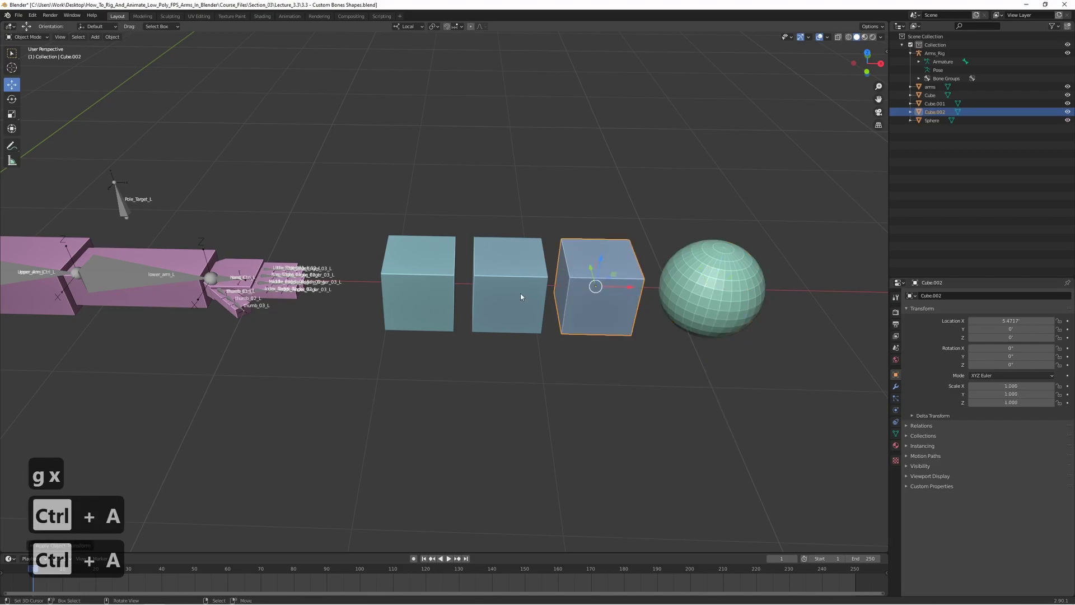
key(ctrl+a)
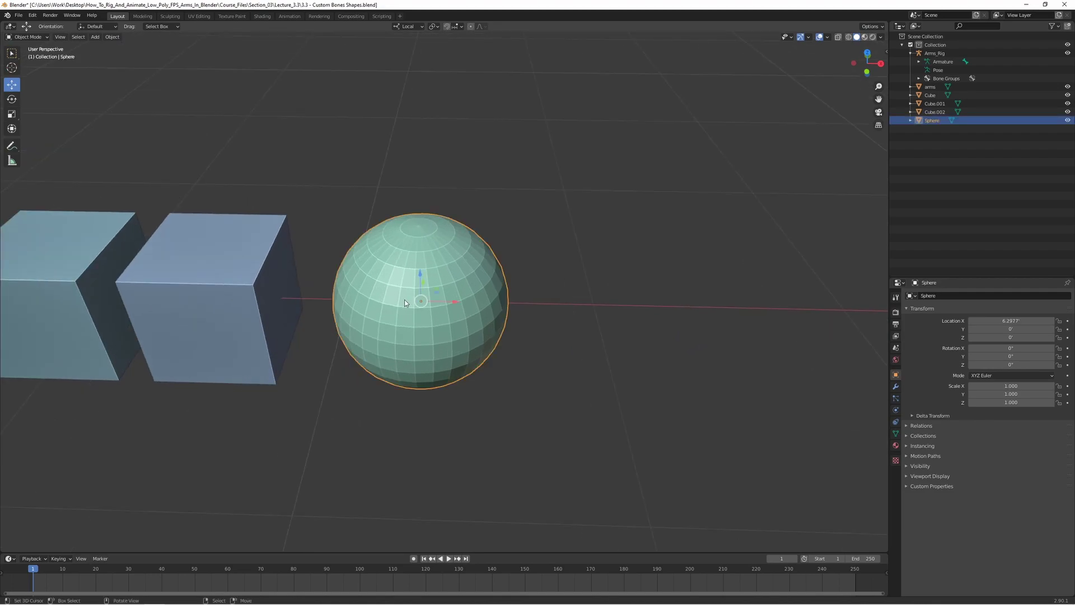
Step: In Edit Mode, select the sphere's edge loops, invert and delete edges as a first attempt
key(Tab)
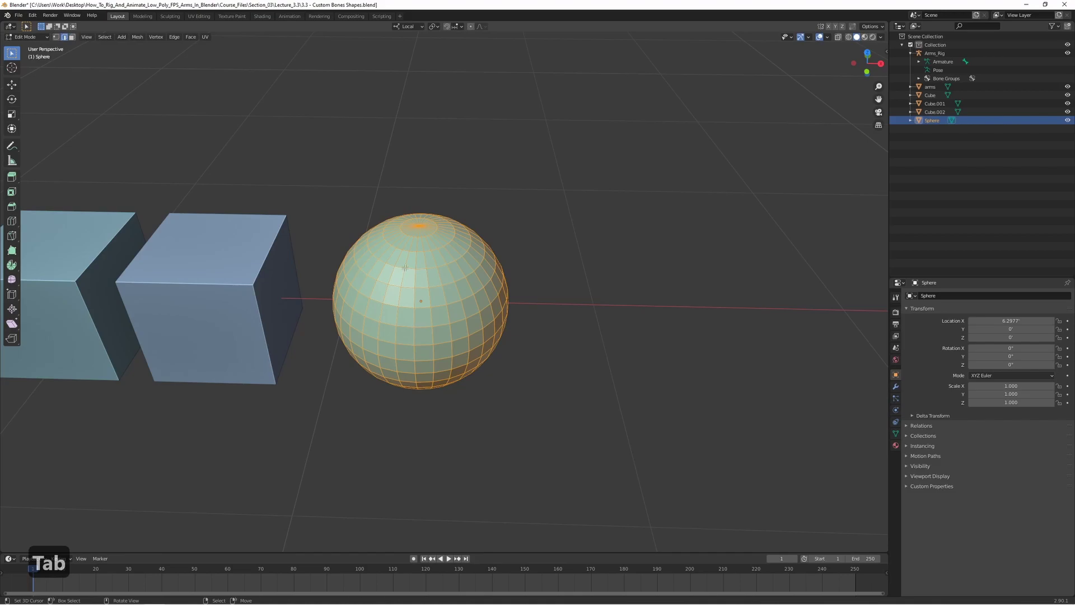
key(a)
key(a)
key(a)
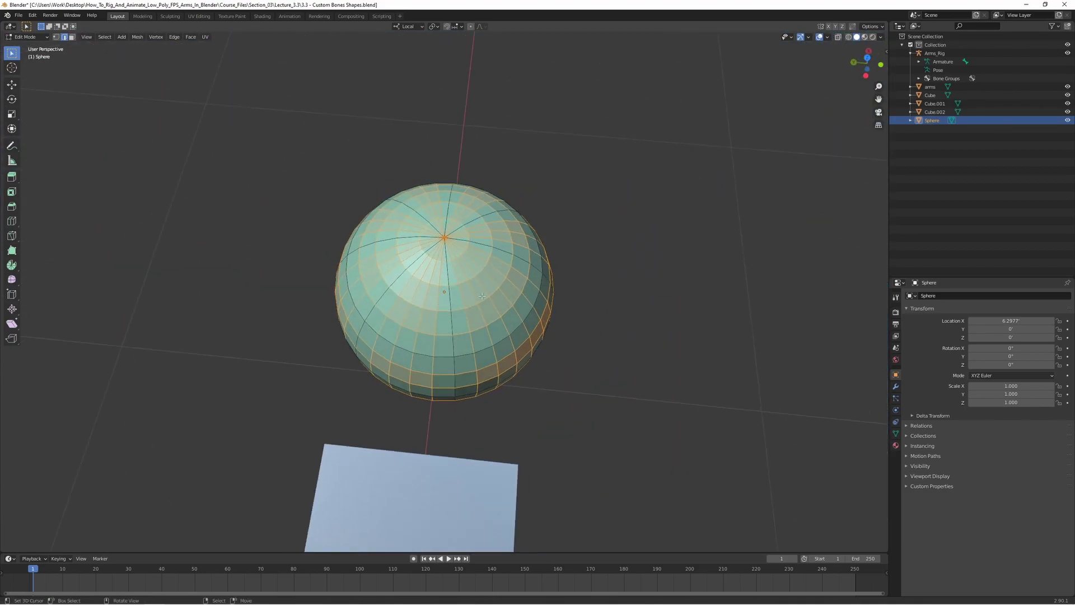
key(x)
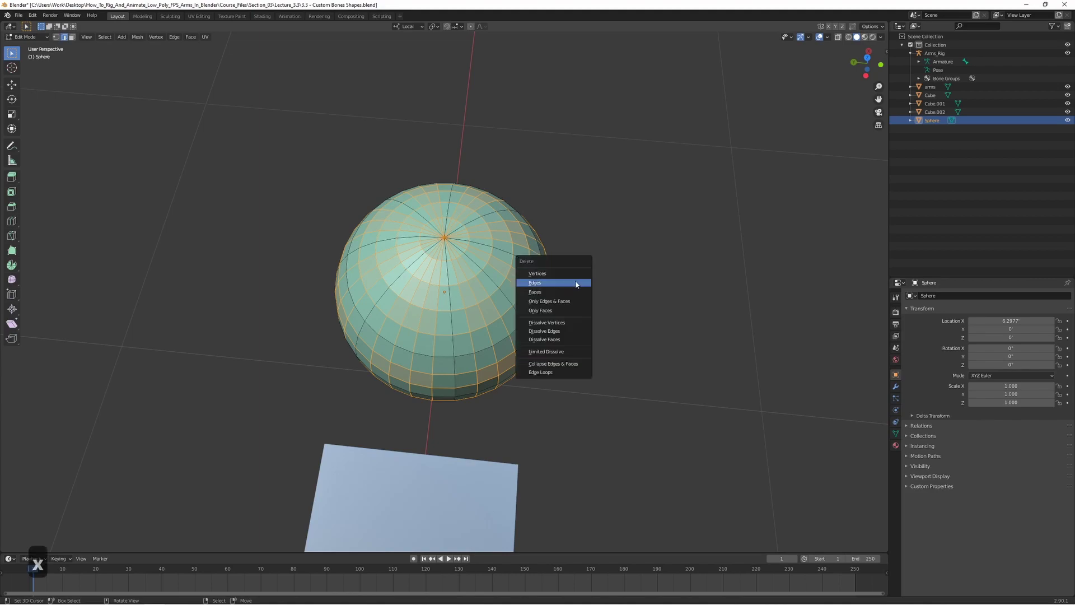
Step: Undo the bad deletion, redo it leaving a few circular loops, and exit Edit Mode
key(Tab)
key(ctrl+z)
key(ctrl+z)
key(ctrl+z)
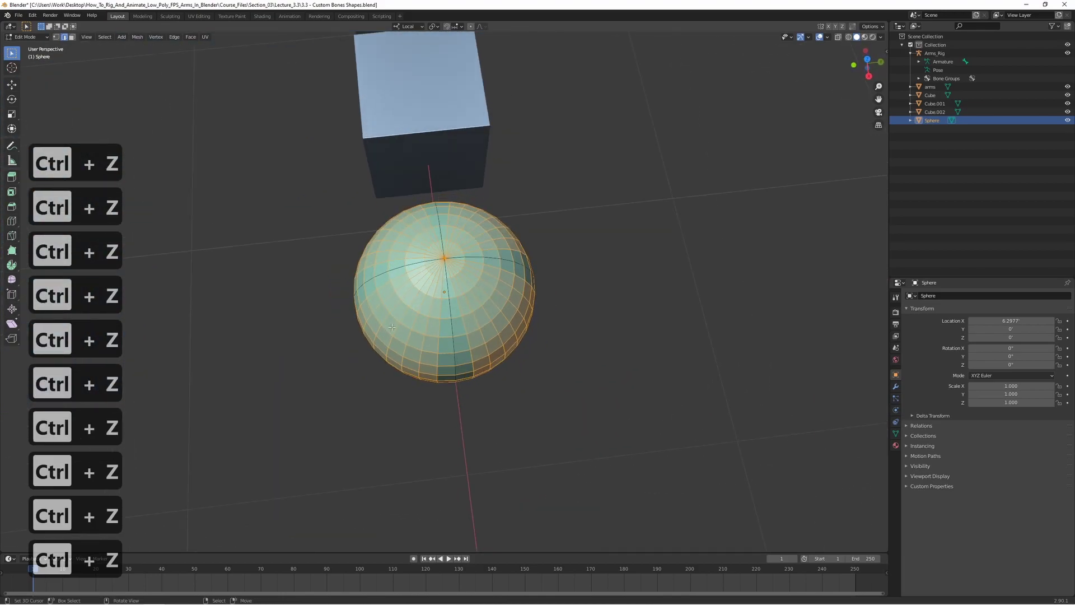
key(x)
key(Tab)
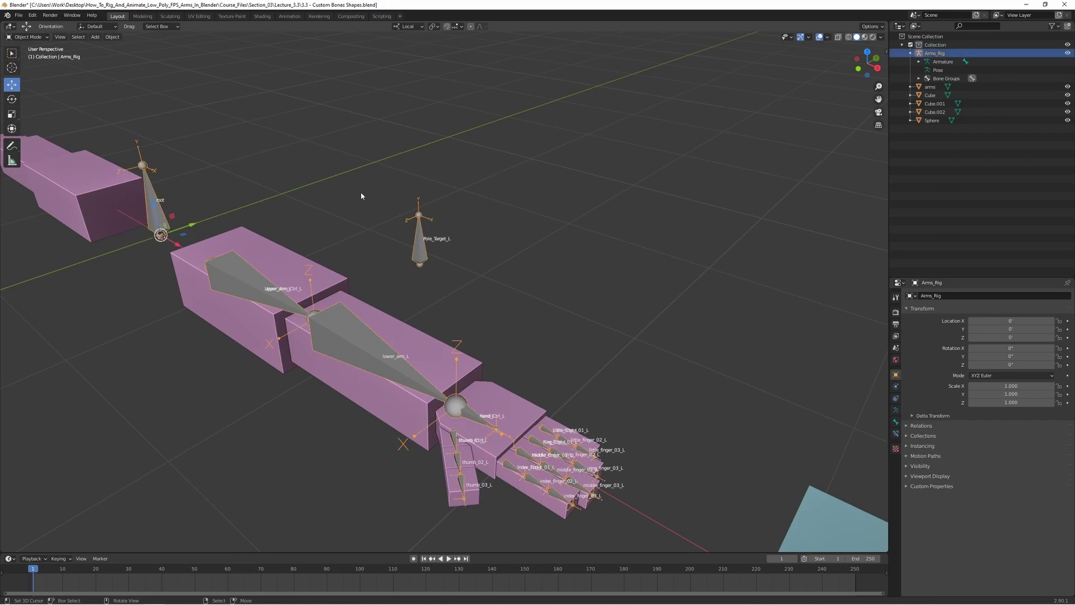
Step: Enter Pose Mode on Arms_Rig to reach Pole_Target_L's custom shape settings, then return to Object Mode
key(ctrl+Tab)
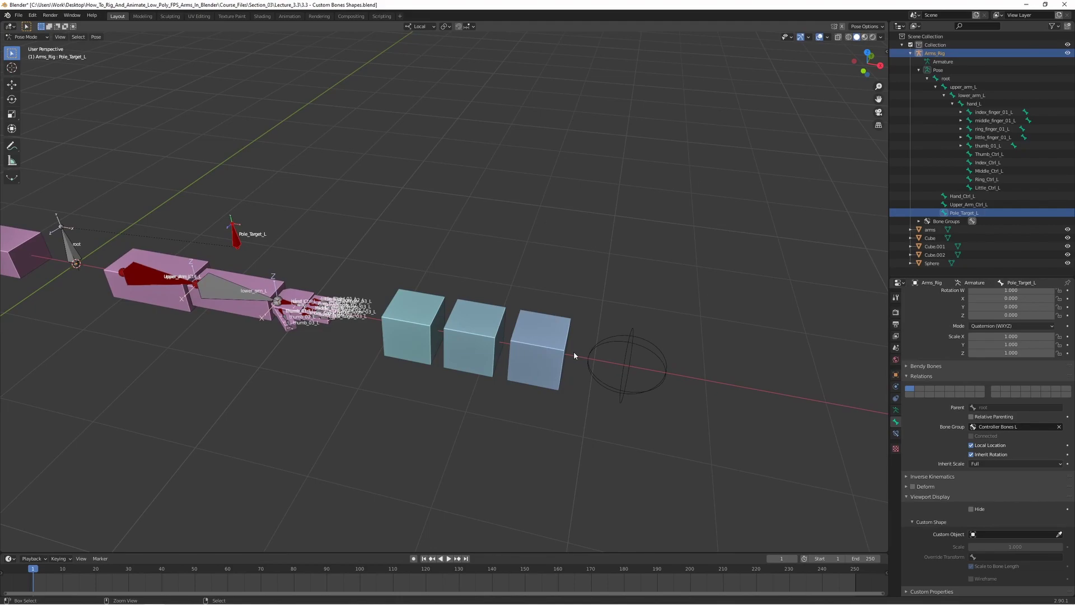
key(ctrl+Tab)
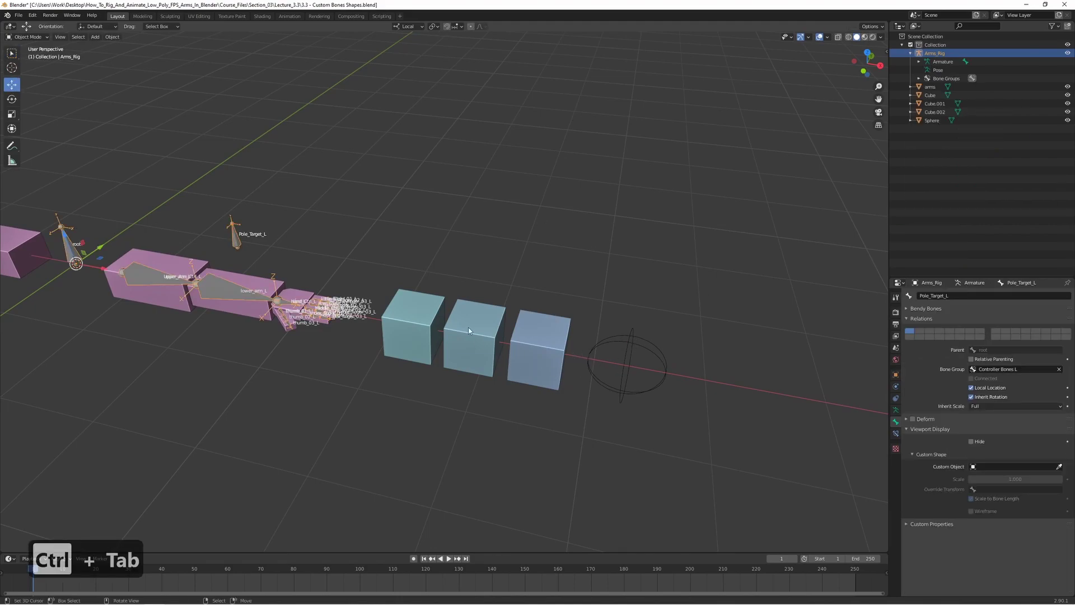
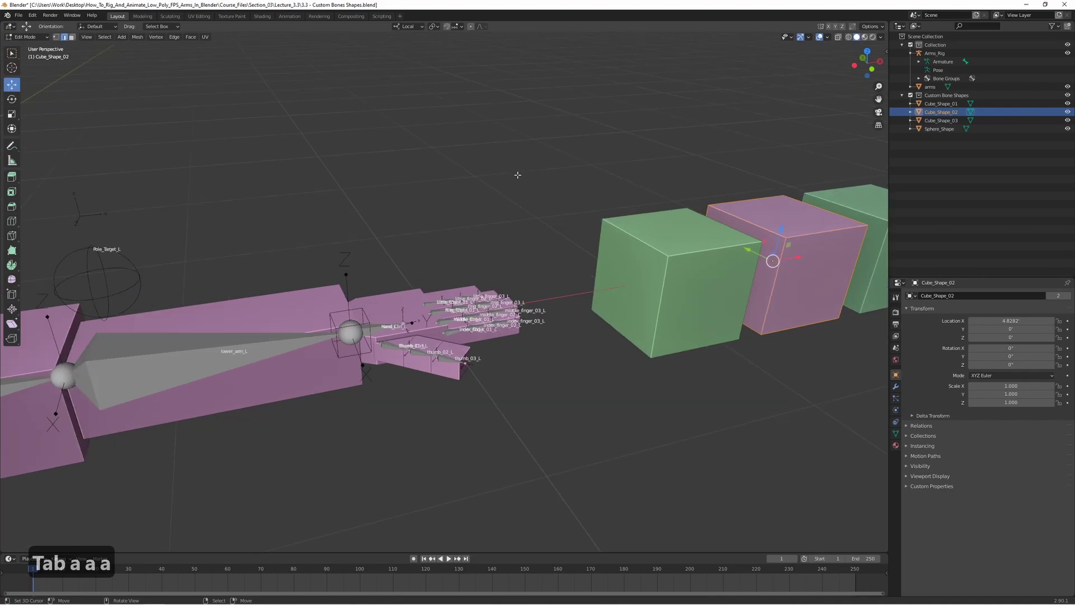
Step: Scale Cube_Shape_02's vertices in Z and Y and shift them along Y to flatten it into a slab
key(s)
key(z)
key(s)
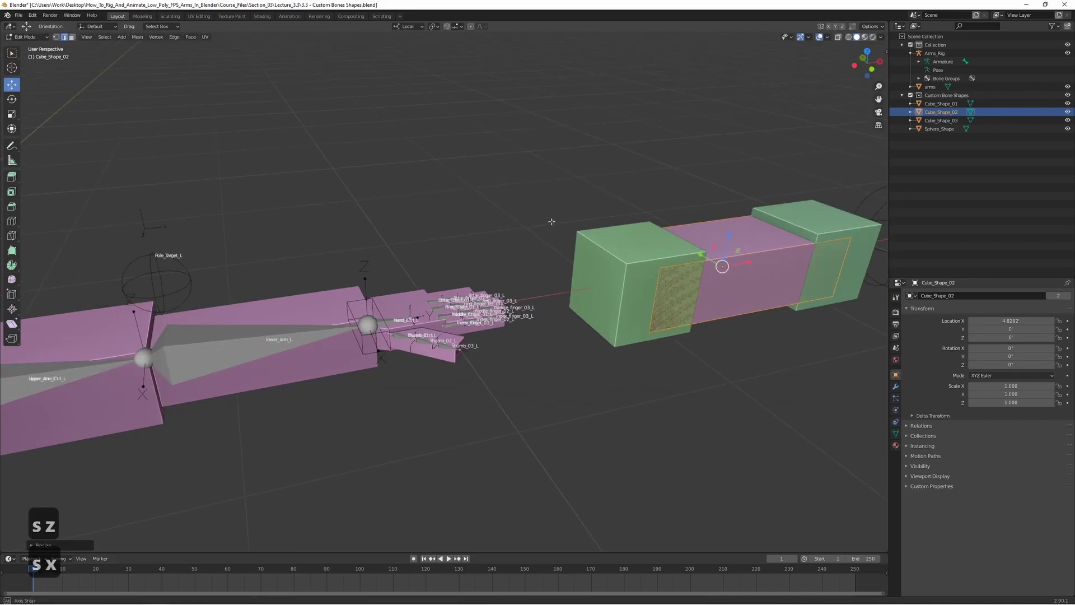
key(s)
key(y)
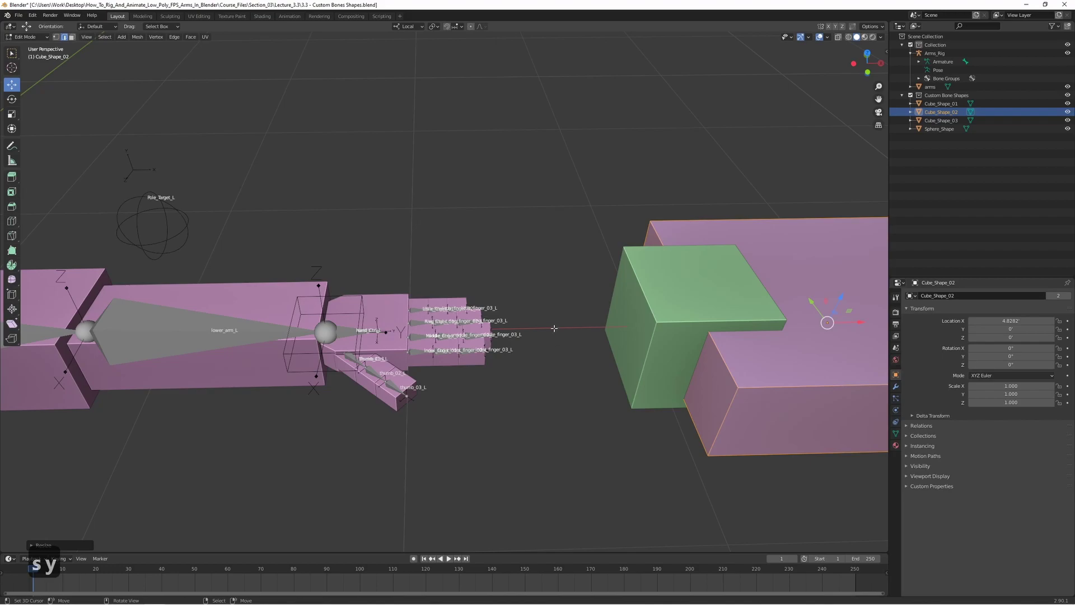
key(g)
key(y)
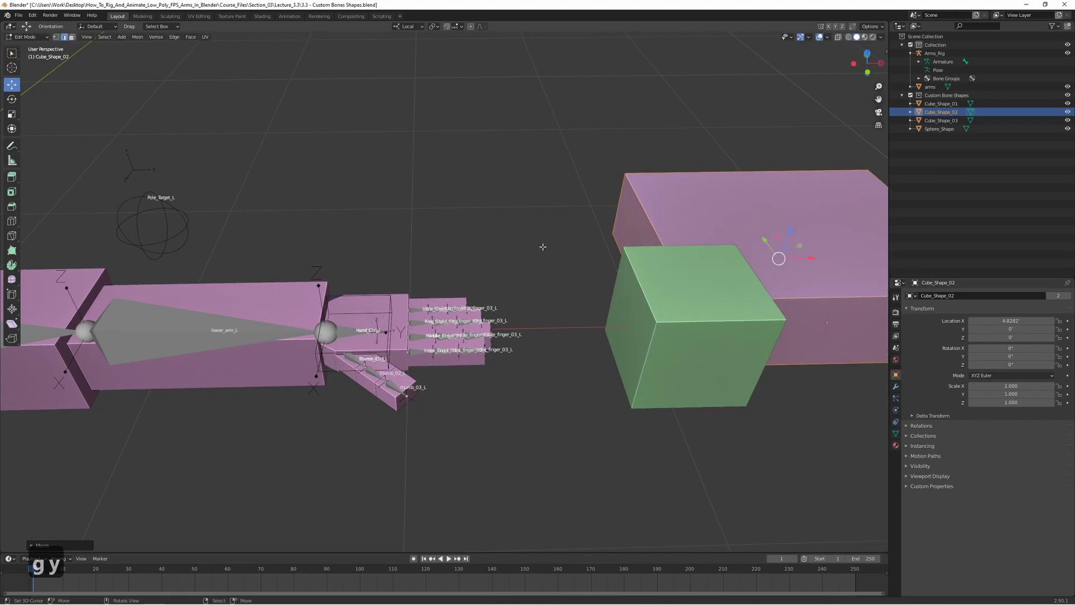
key(g)
key(y)
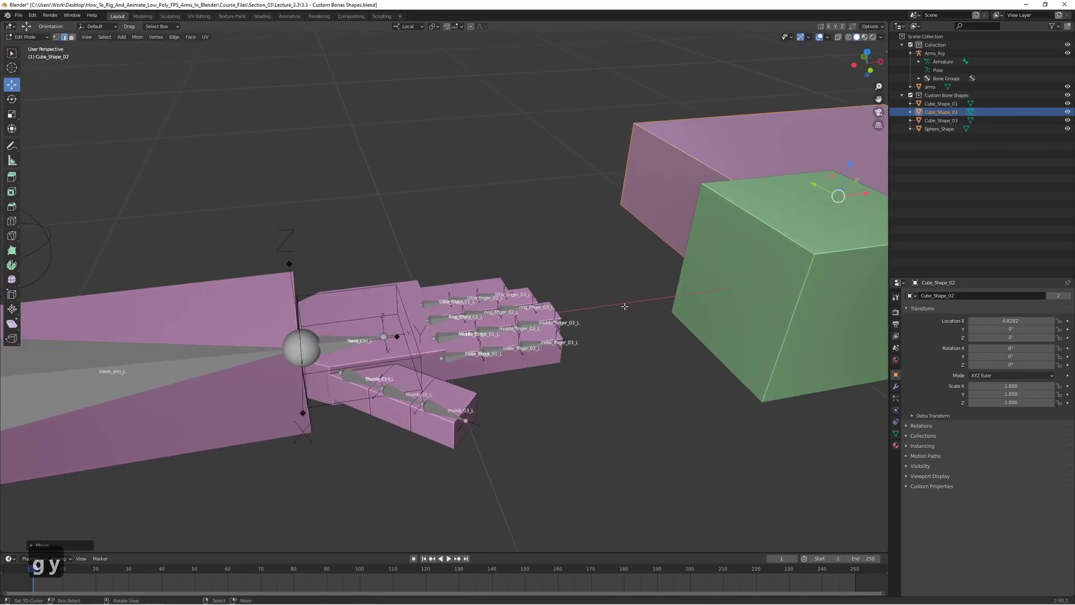
Step: Refine the slab's width from front view and hide Cube_Shape_01 in the Outliner
key(1)
key(s)
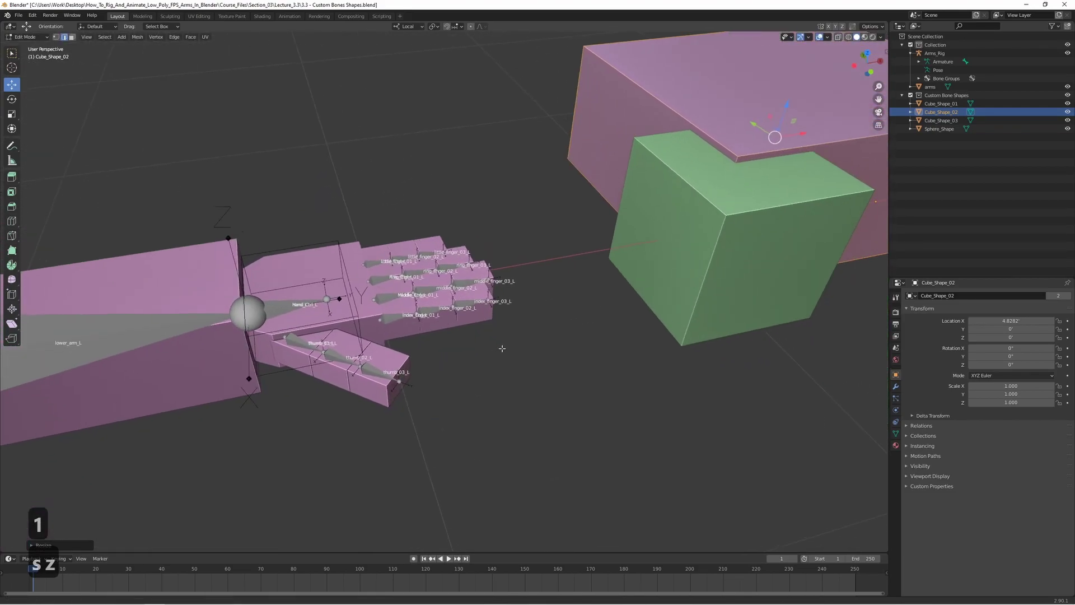
key(s)
key(x)
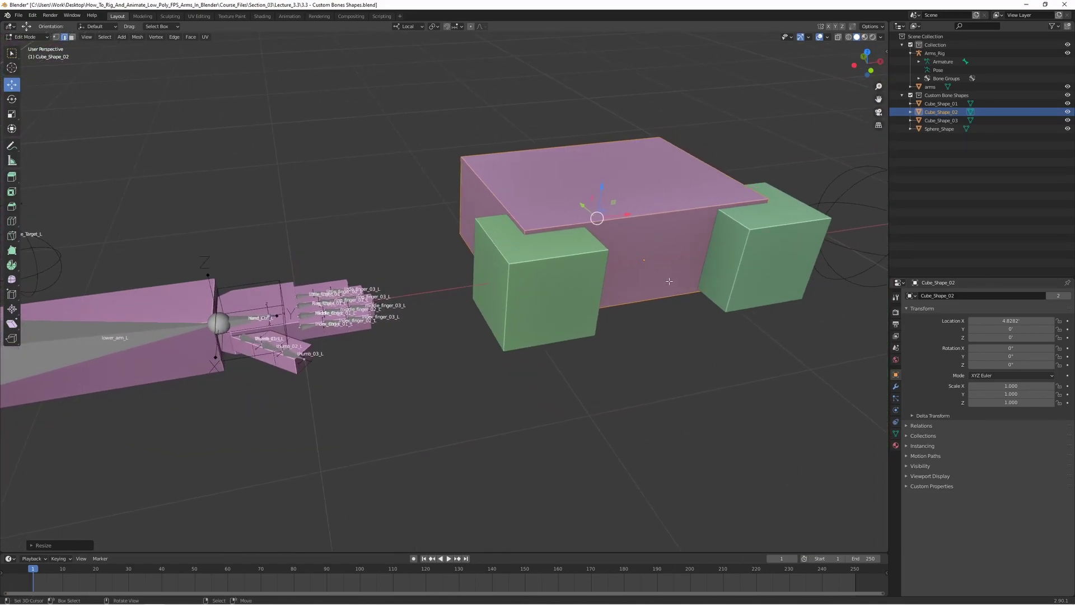
Step: Leave Edit Mode and, in Pose Mode, give Thumb_Ctrl_L the Cube_Shape_03 custom shape as wireframe
key(Tab)
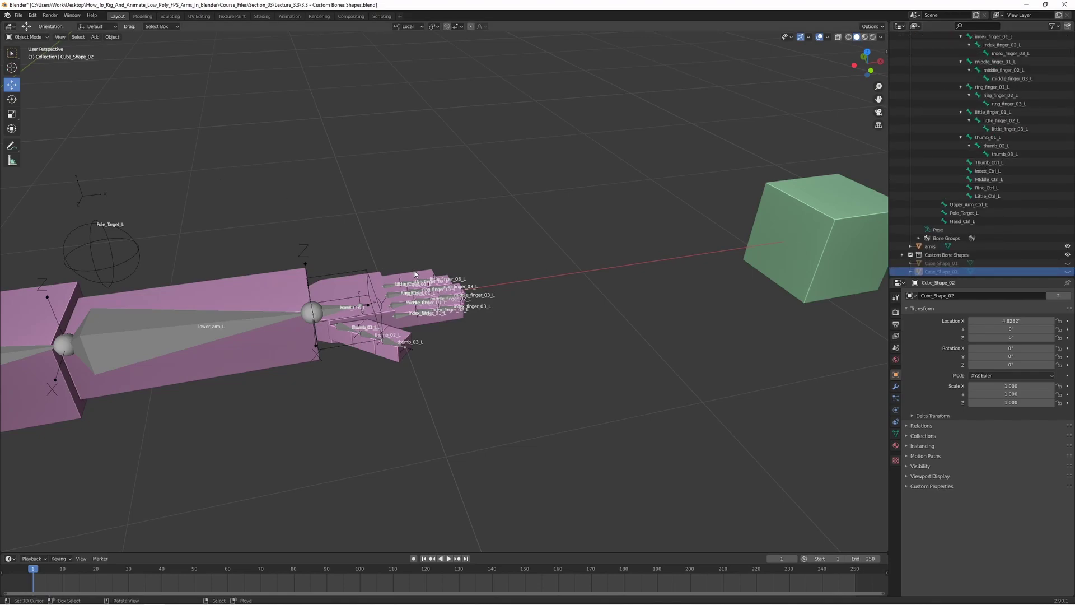
key(ctrl+Tab)
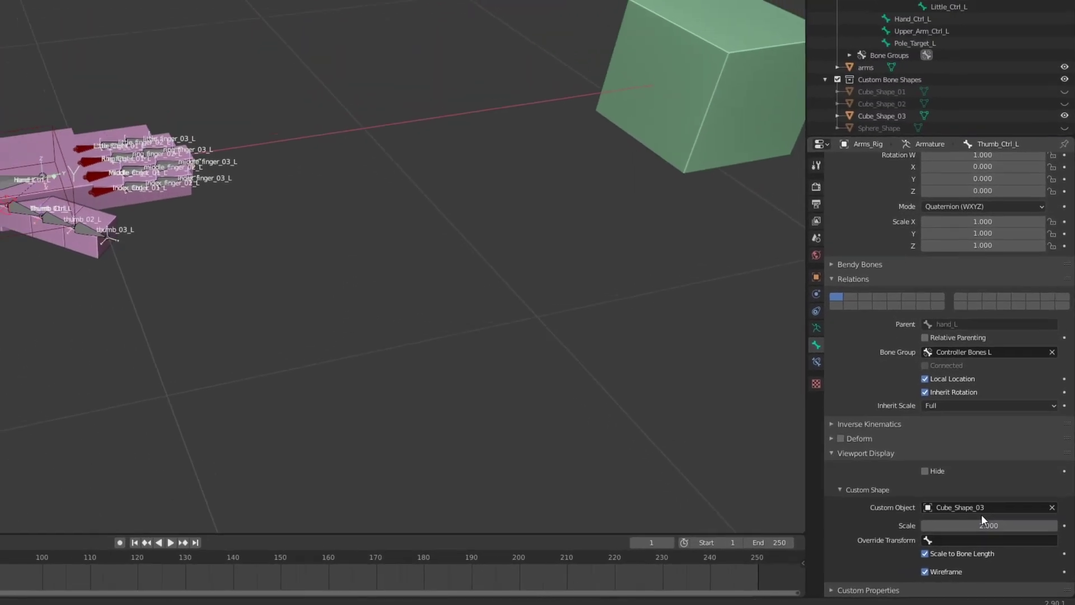
Step: Frame the hand controllers and adjust the thumb control's custom shape scale
key(Return)
key(Return)
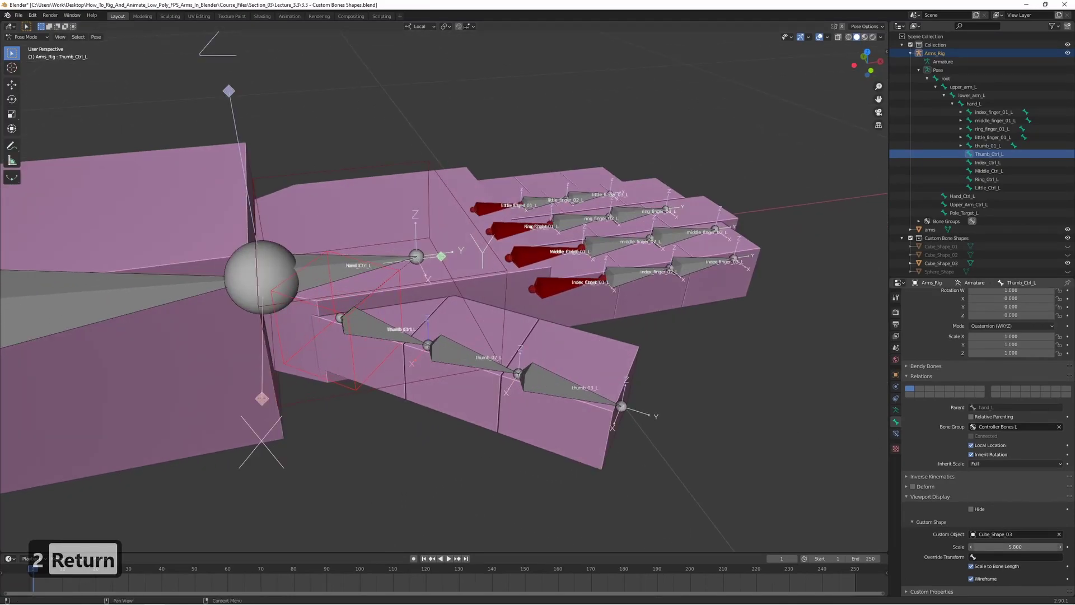
text(5)
key(Return)
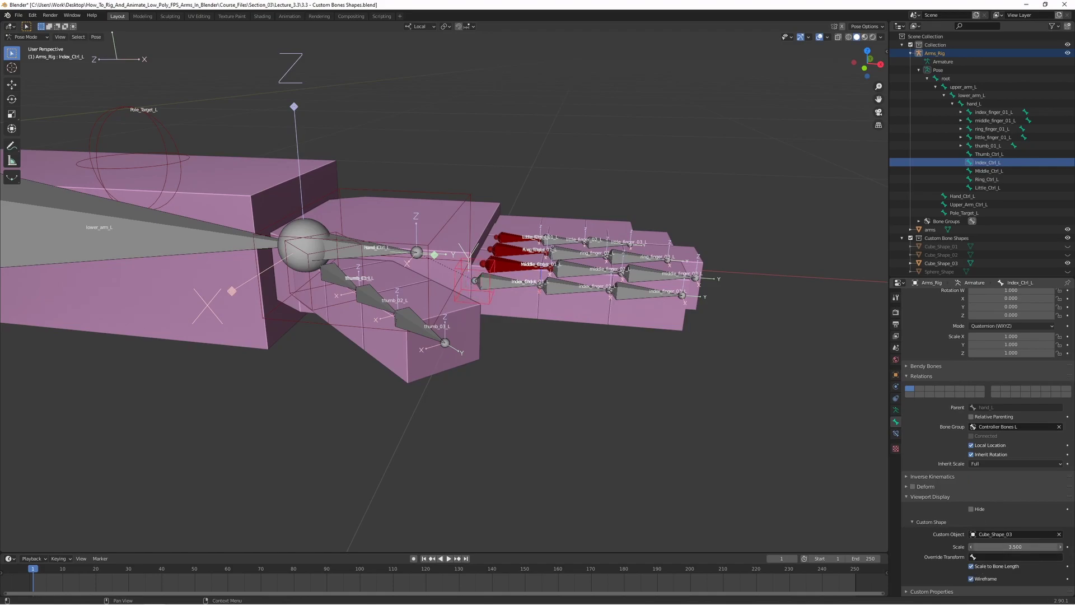
Step: Assign Cube_Shape_03 to Index_Ctrl_L as wireframe, not scaled to bone length
middle_click(744, 391)
middle_click(698, 346)
click(699, 347)
middle_click(694, 350)
Step: Try Index_Ctrl_L shape scales 0.15, 0.17 and 0.18, settling on 0.2 around the finger base
click(689, 356)
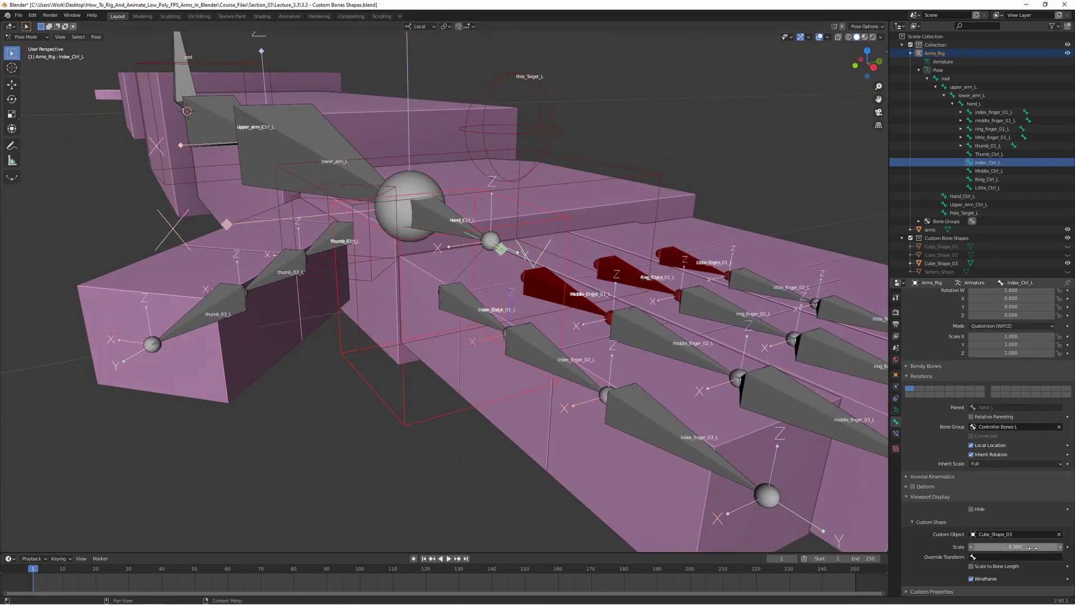
text(2)
key(Return)
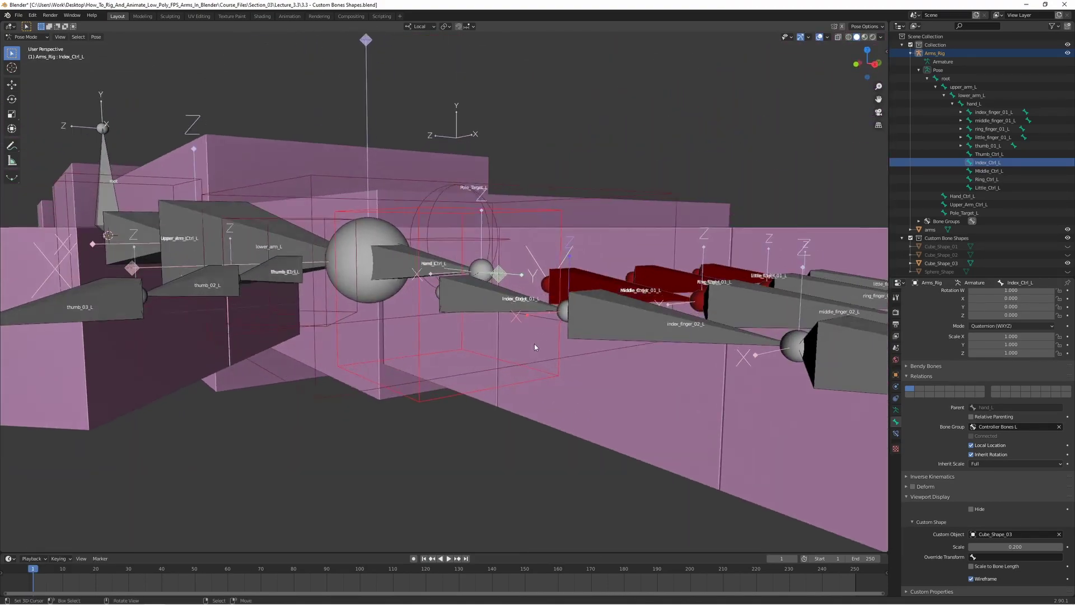
text(15)
key(Return)
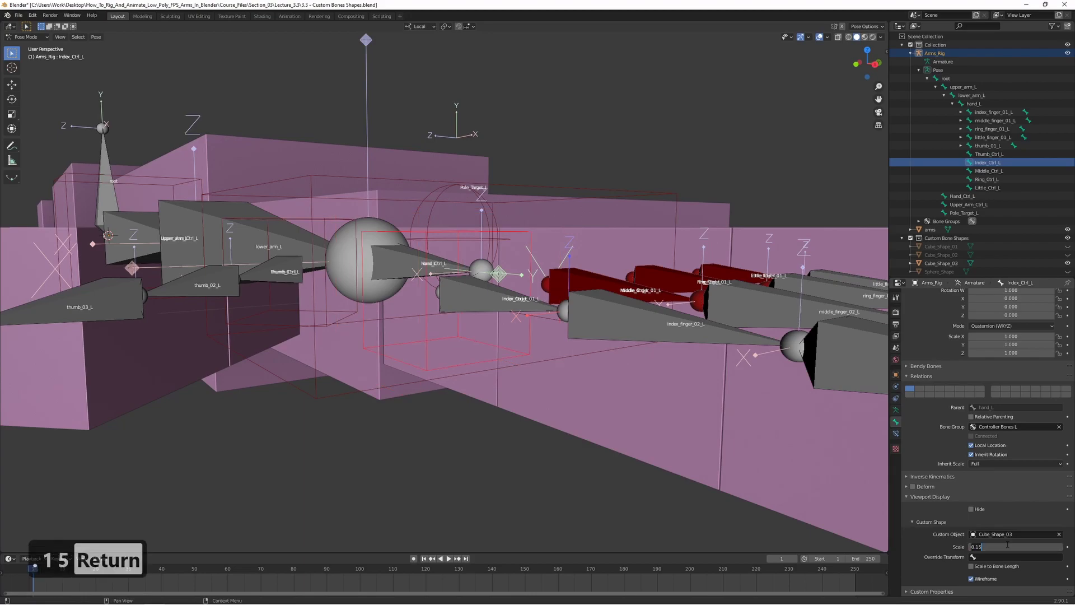
text(17)
key(Return)
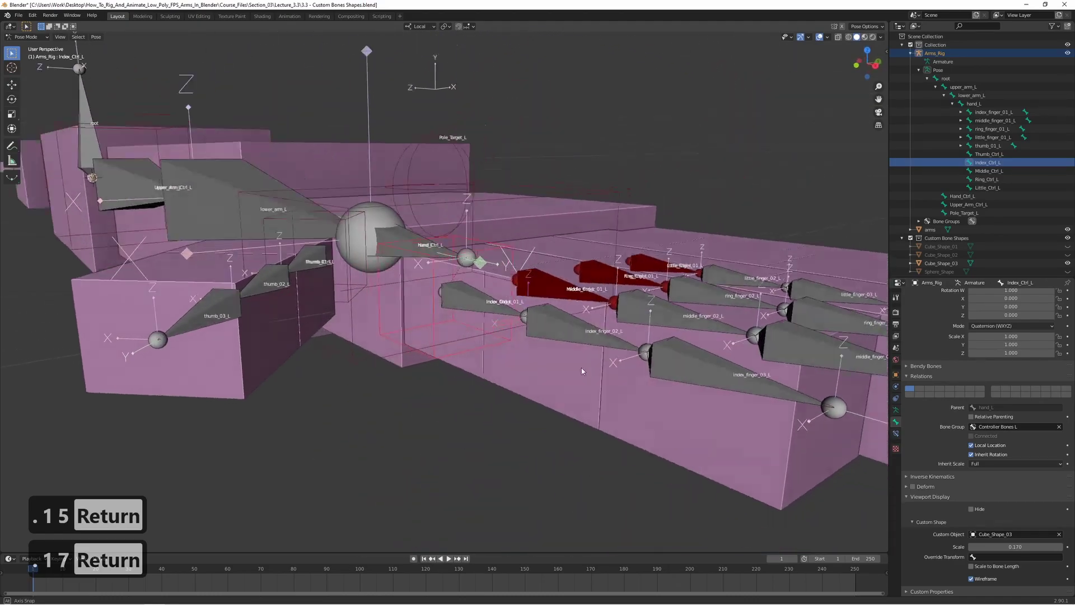
key(Return)
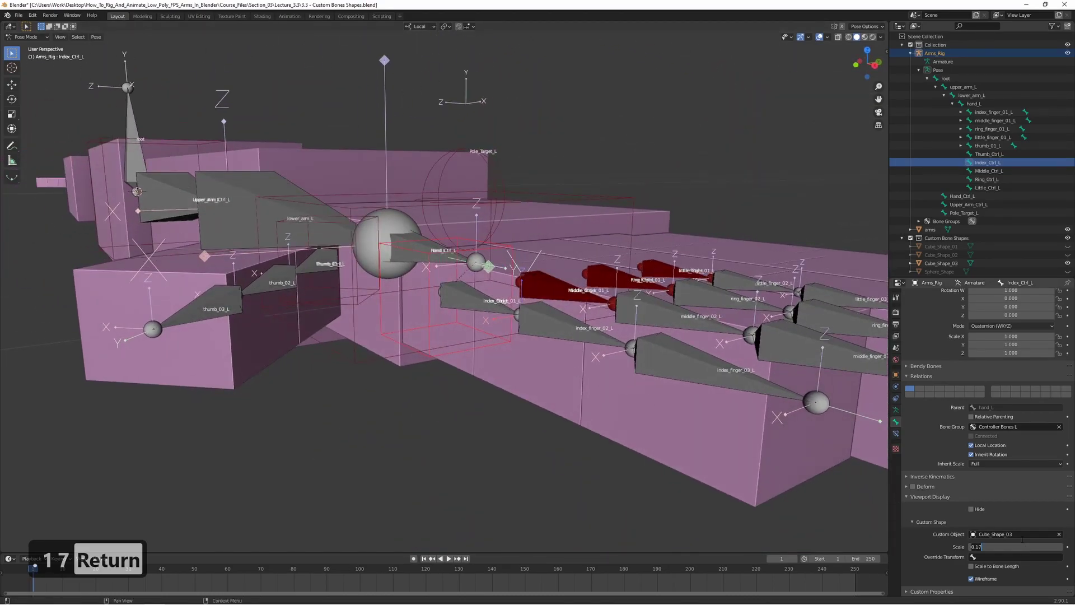
text(8)
key(Return)
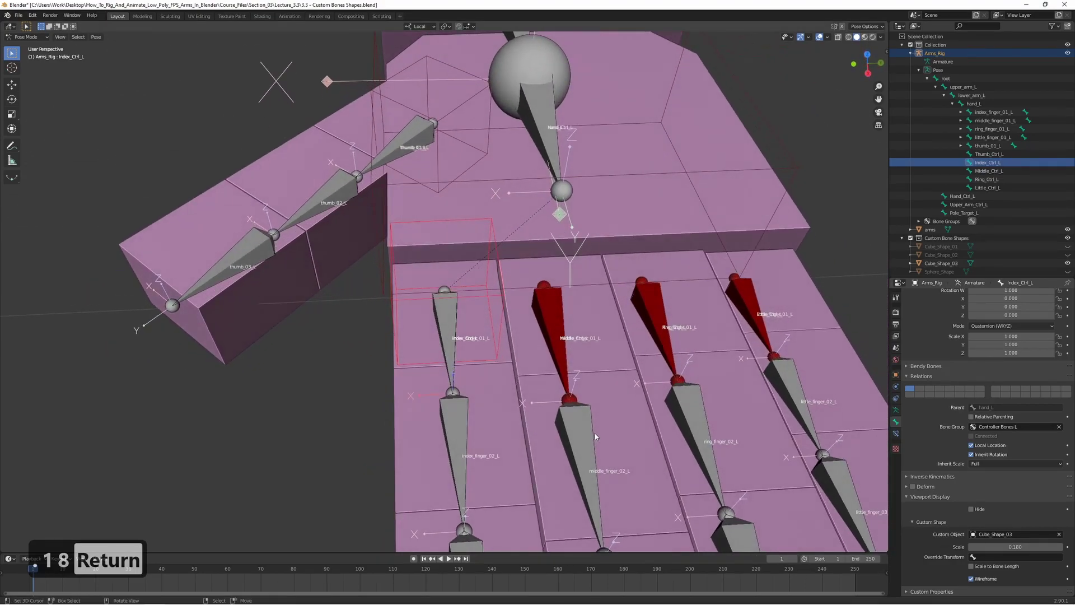
text(2)
Step: Give Middle_Ctrl_L, Ring_Ctrl_L and Little_Ctrl_L the Cube_Shape_03 shape at scale 0.2
key(Return)
text(2)
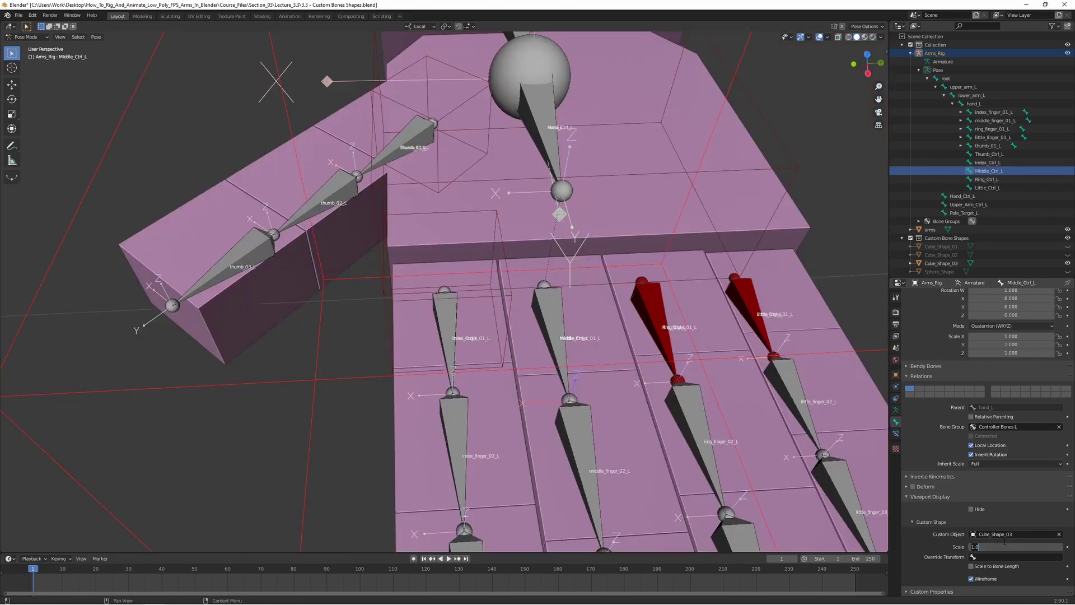
text(2)
key(Return)
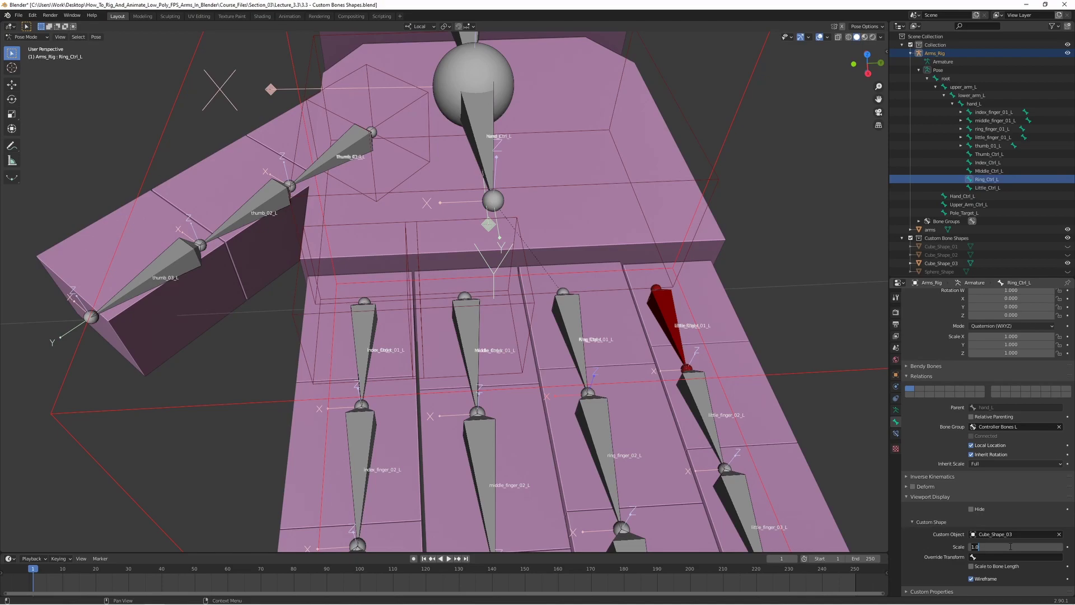
key(2)
key(Return)
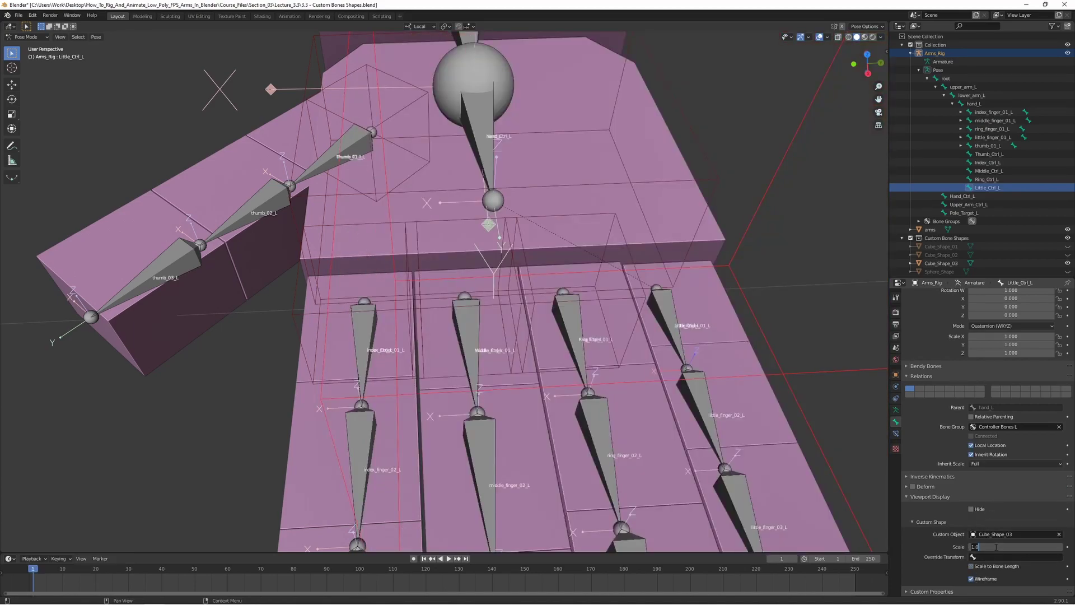
key(2)
Step: Set the Thumb_Ctrl_L custom shape scale to 0.25
key(Return)
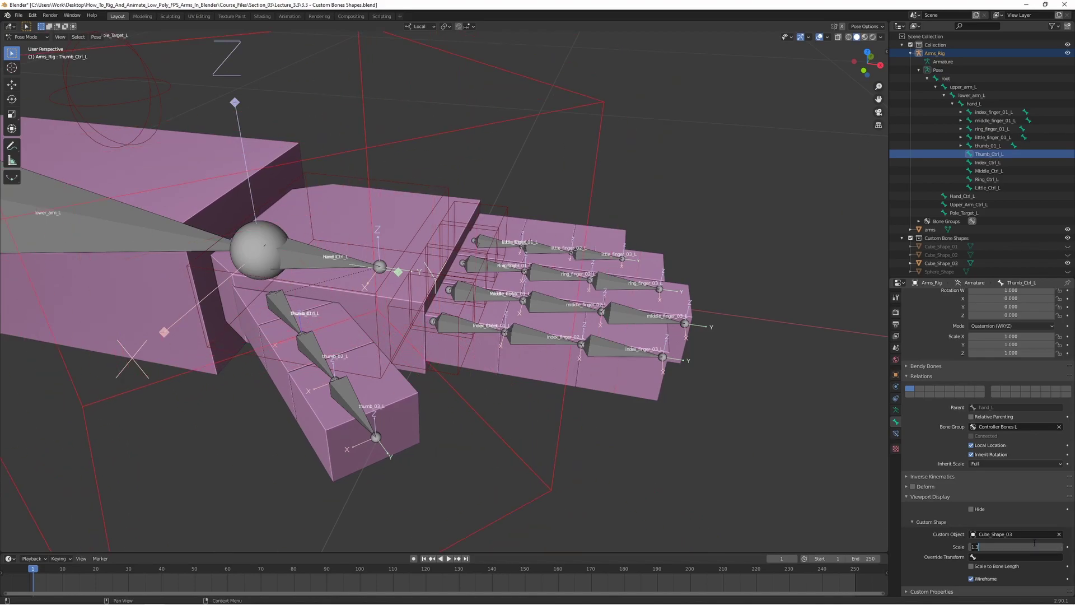
key(3)
key(Return)
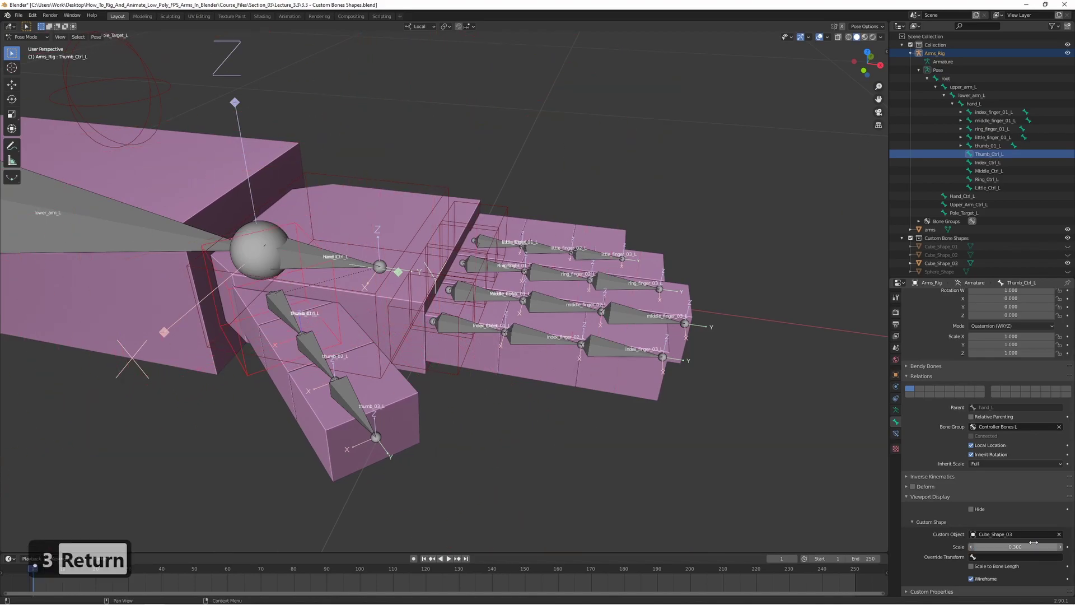
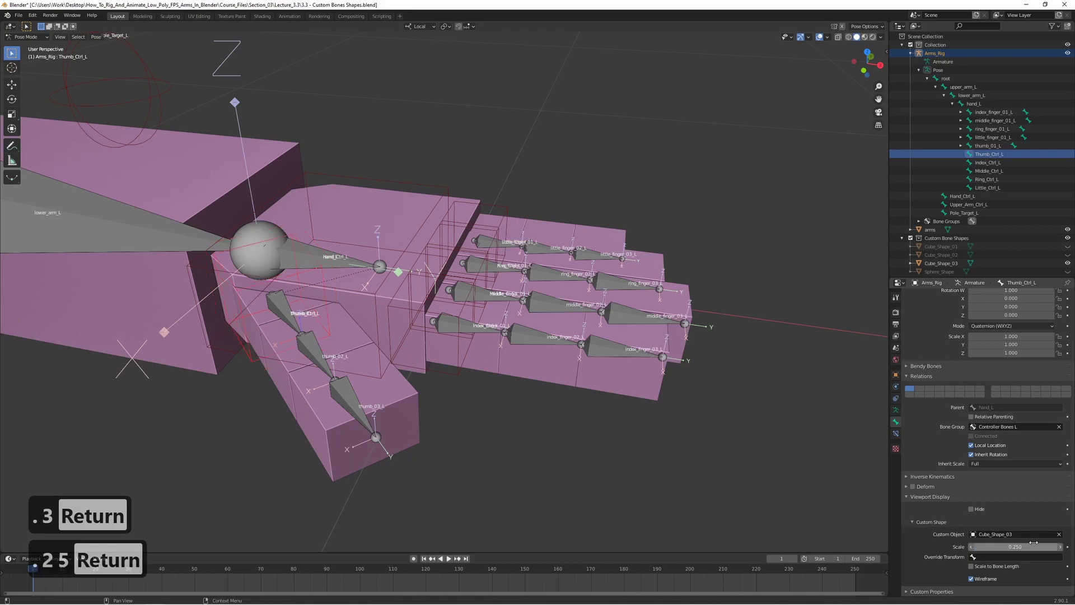
text(25)
key(Return)
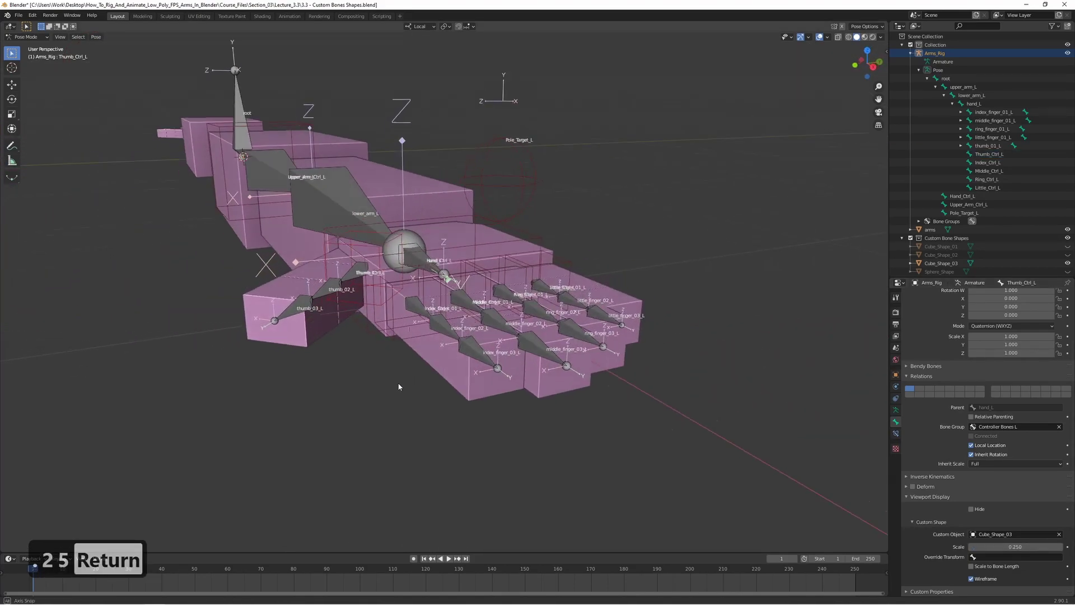
Step: Assign Sphere_Shape as Pole_Target_L's custom object at scale 5, undoing a stray grab
text(25)
key(Return)
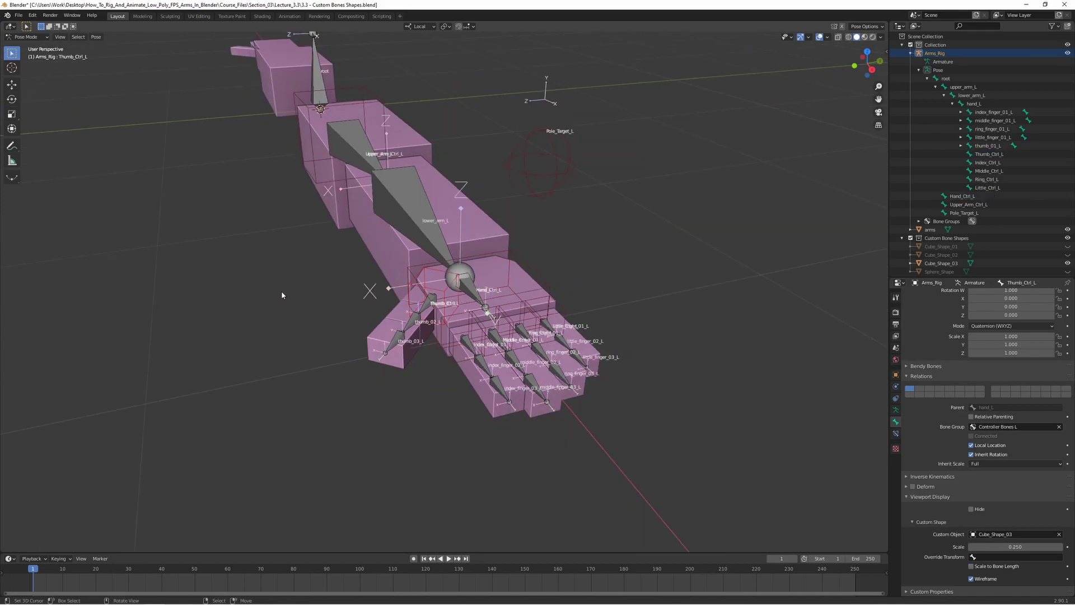
key(g)
key(ctrl+z)
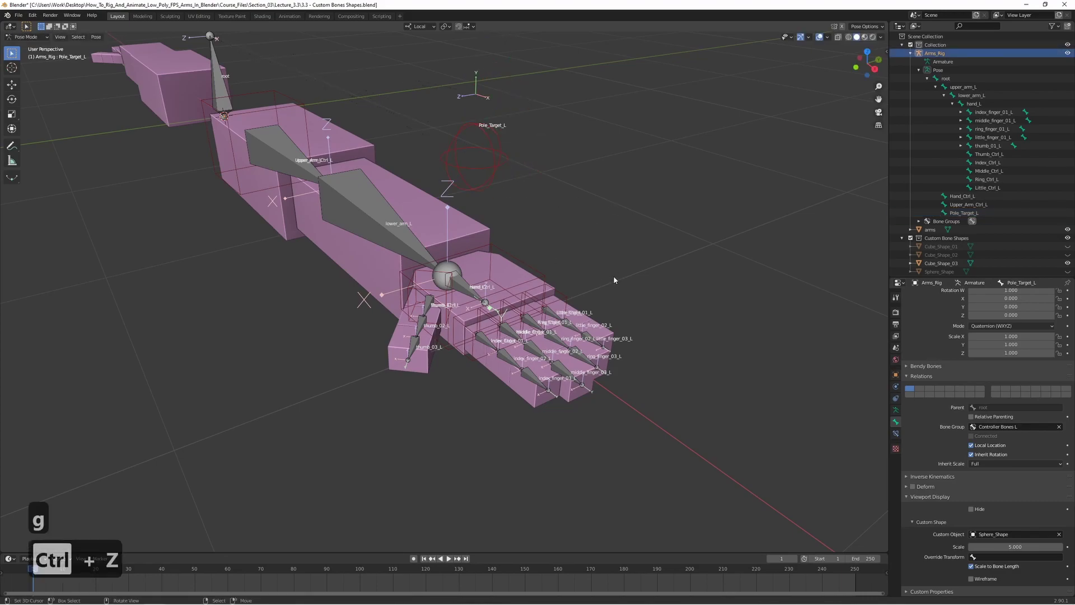